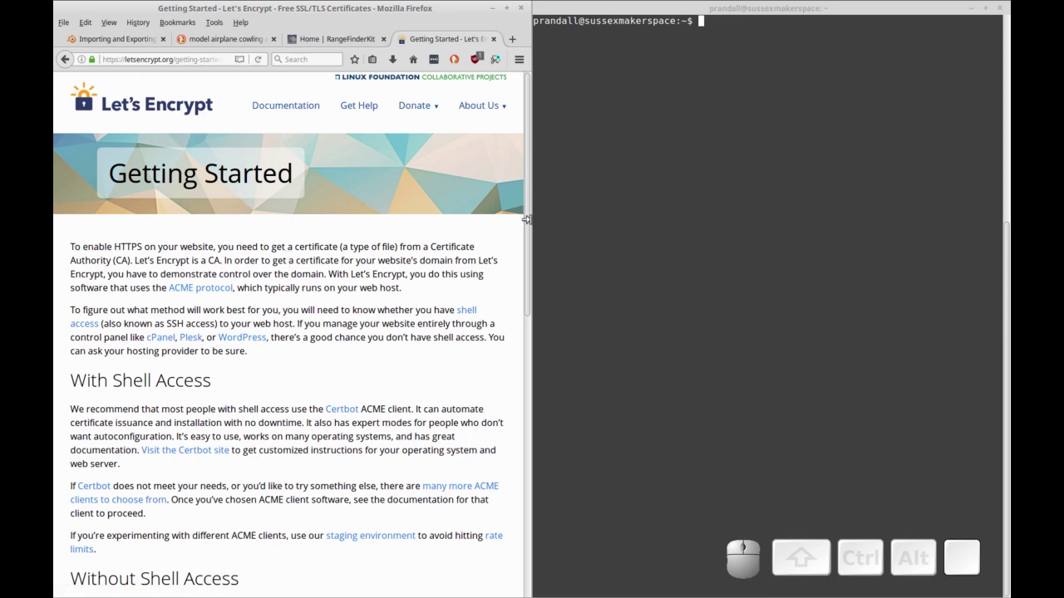
Follow the 'Visit the Certbot site' link to reach the Certbot website.
{"action": "left_click", "coordinate": [535, 225]}
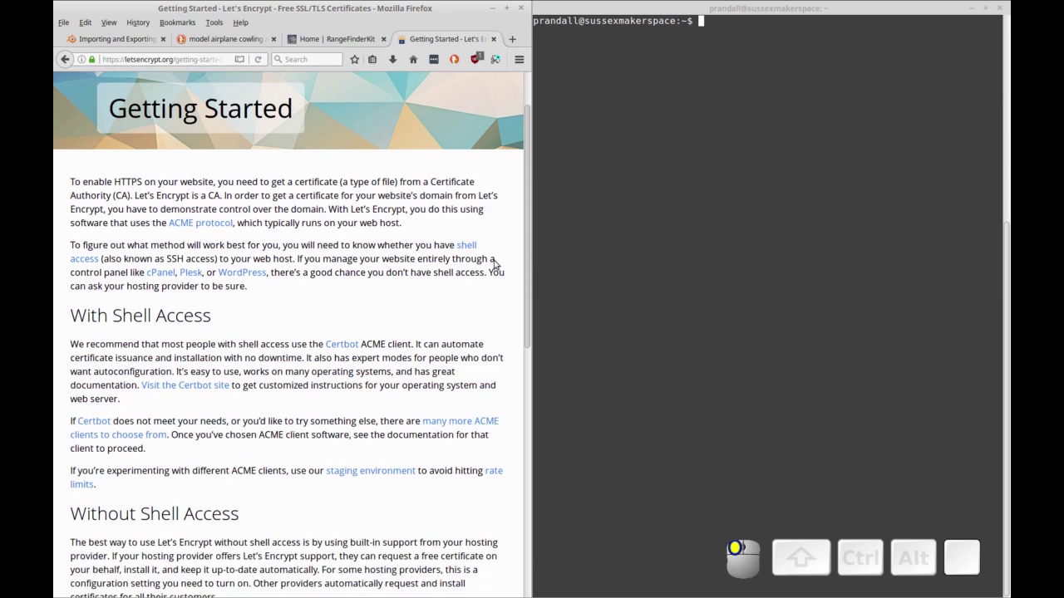
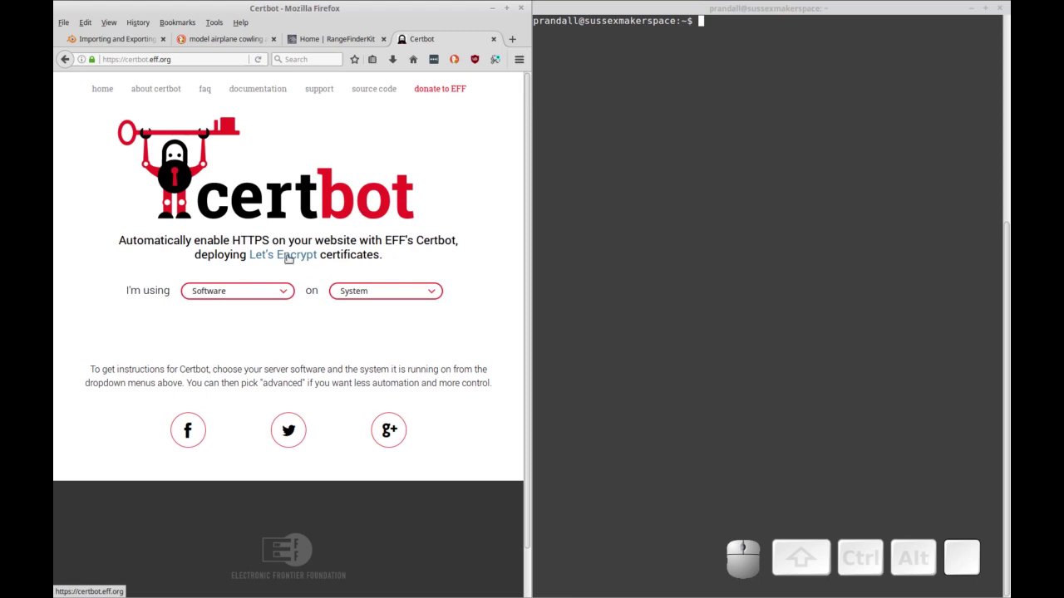
Choose Apache as the server software and bring up the operating system list.
{"action": "left_click", "coordinate": [393, 429]}
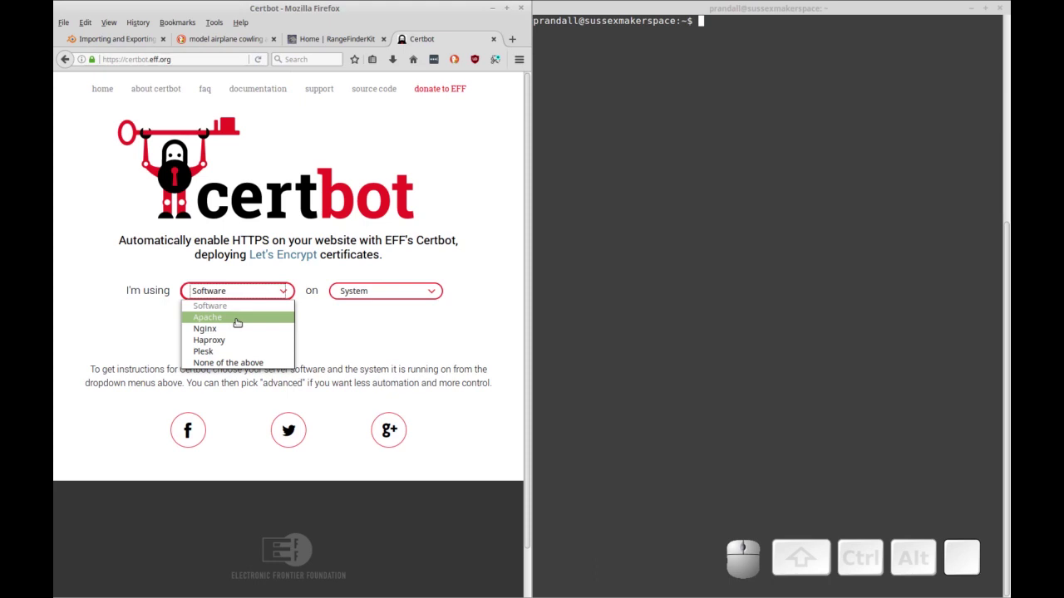
{"action": "left_click", "coordinate": [393, 429]}
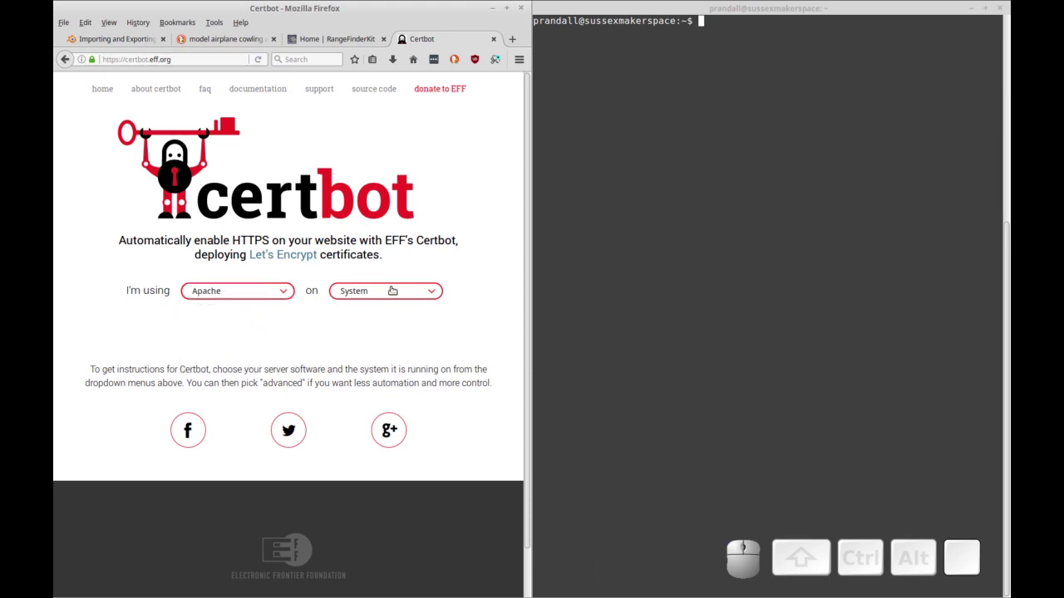
{"action": "left_click", "coordinate": [389, 295]}
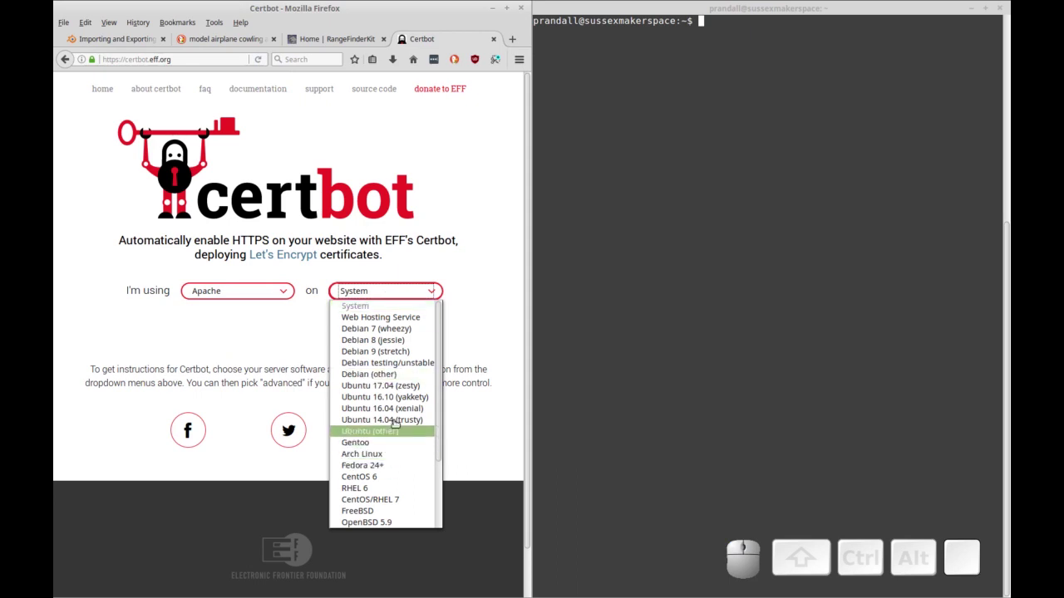